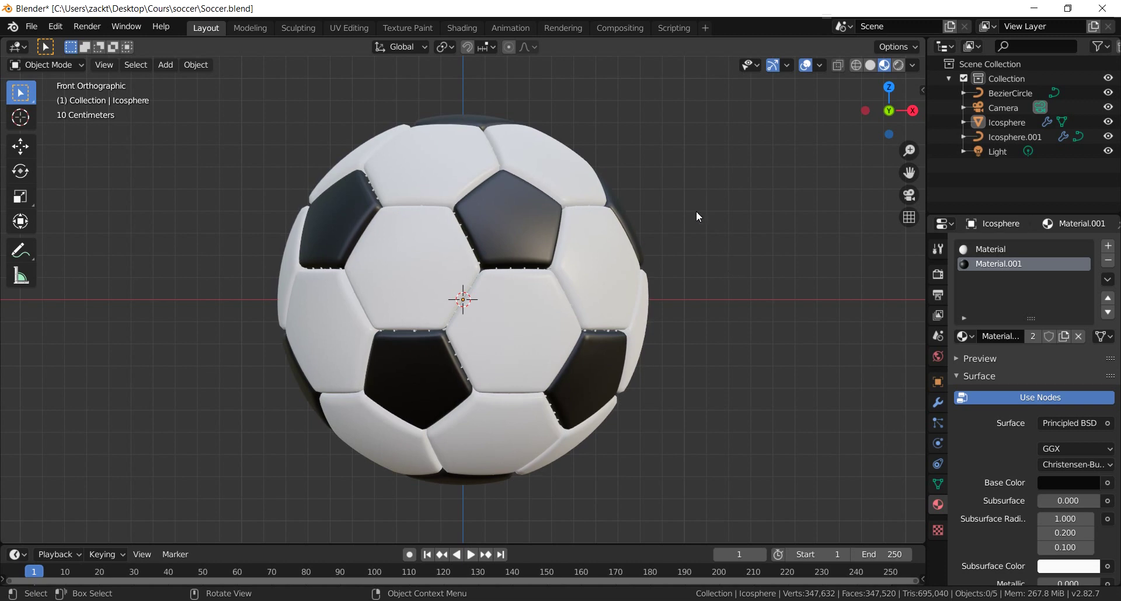
Enable the Import Images as Planes add-on and begin importing the grass ground texture.
click(32, 30)
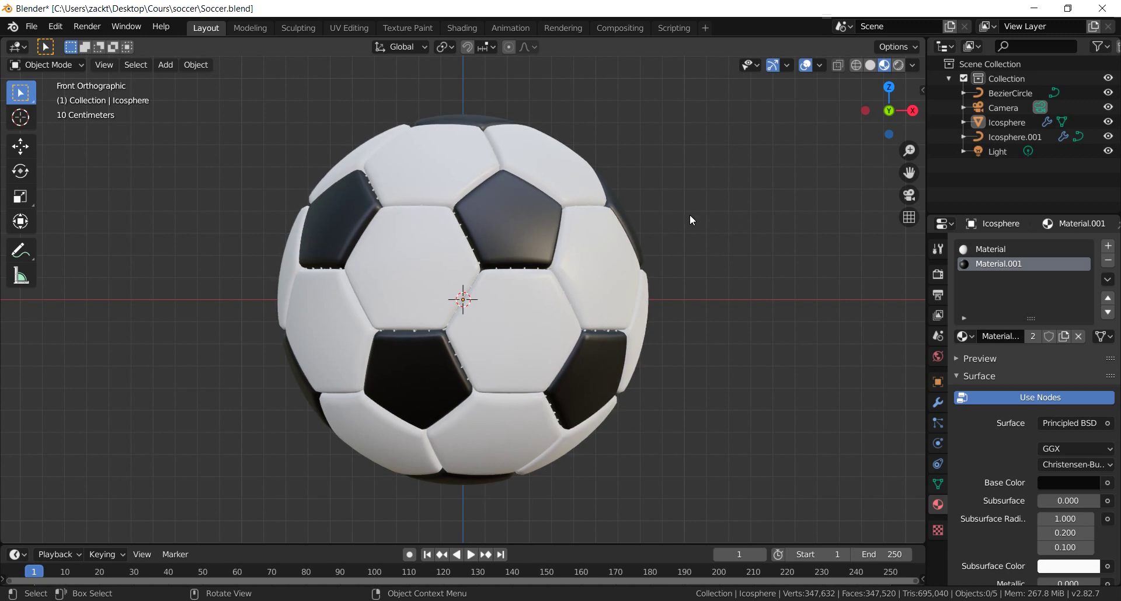
scroll(down, 3)
key(shift+a)
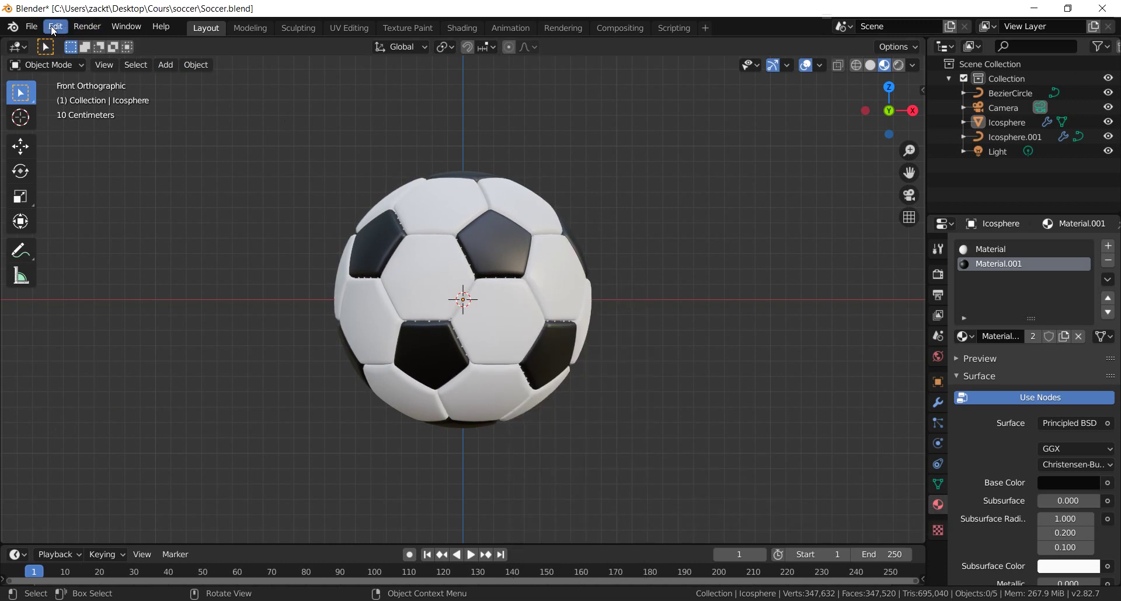
click(51, 28)
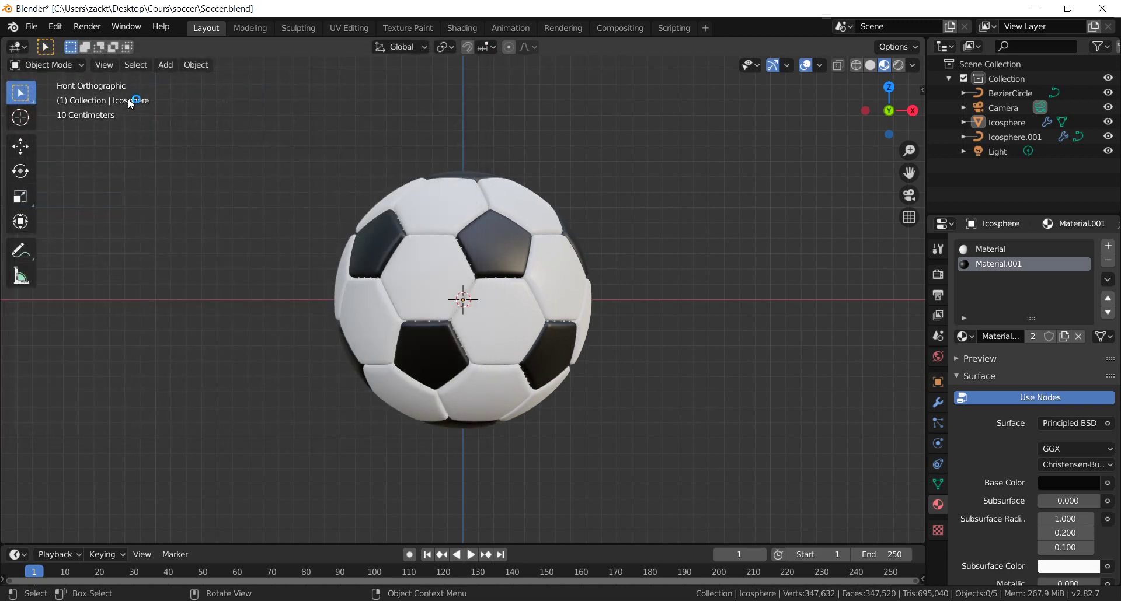
Lower the grass plane under the ball, rotate it 90° and scale it up as the ground.
key(shift+a)
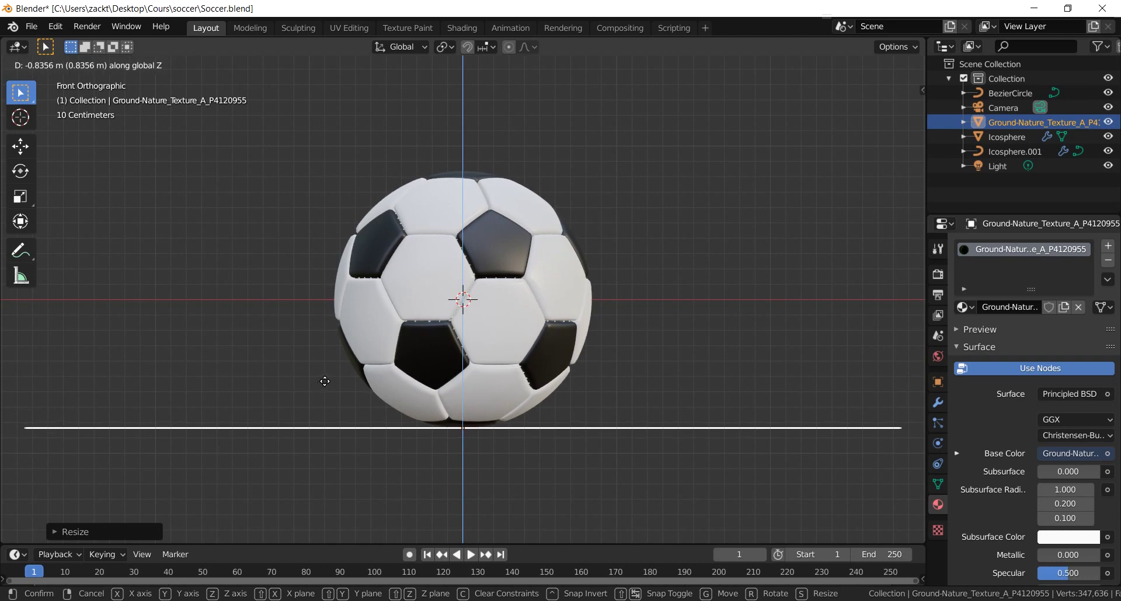
scroll(down, 3)
key(KP_7)
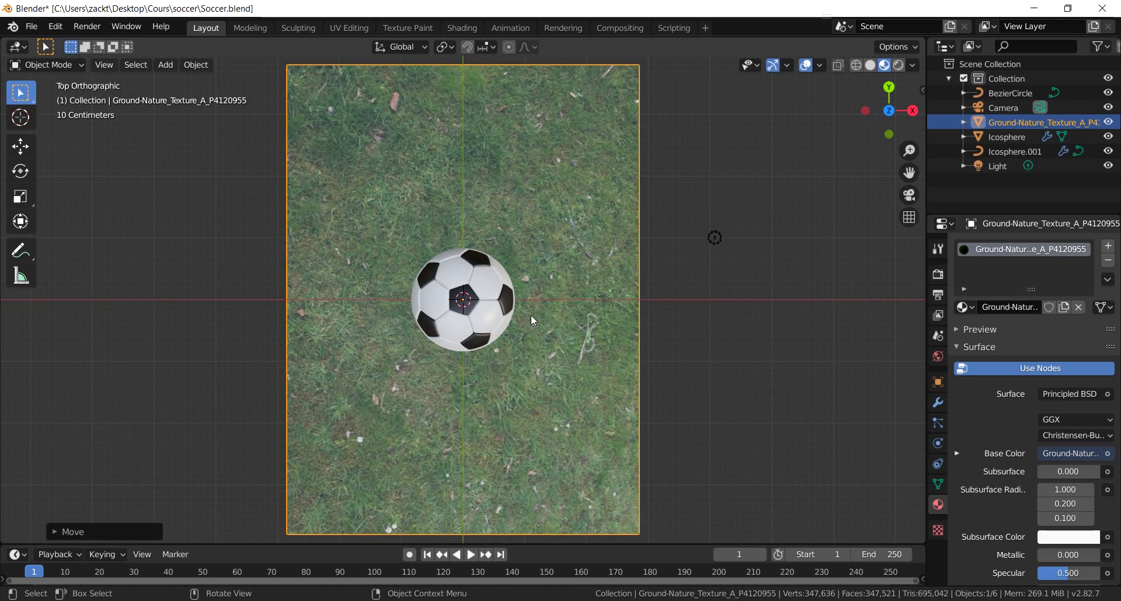
key(r)
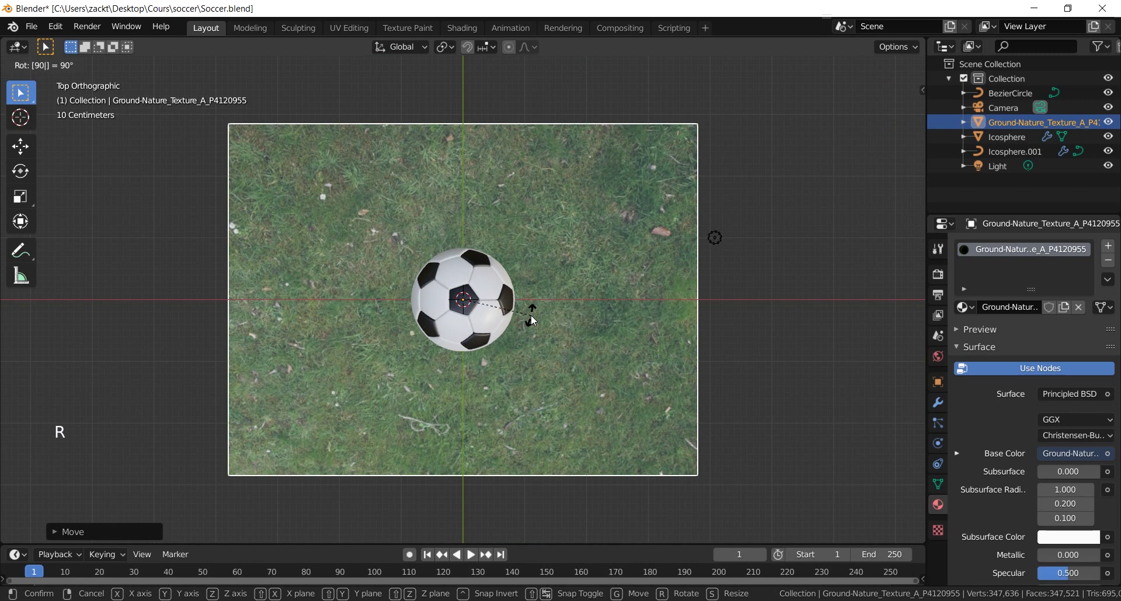
scroll(down, 3)
key(s)
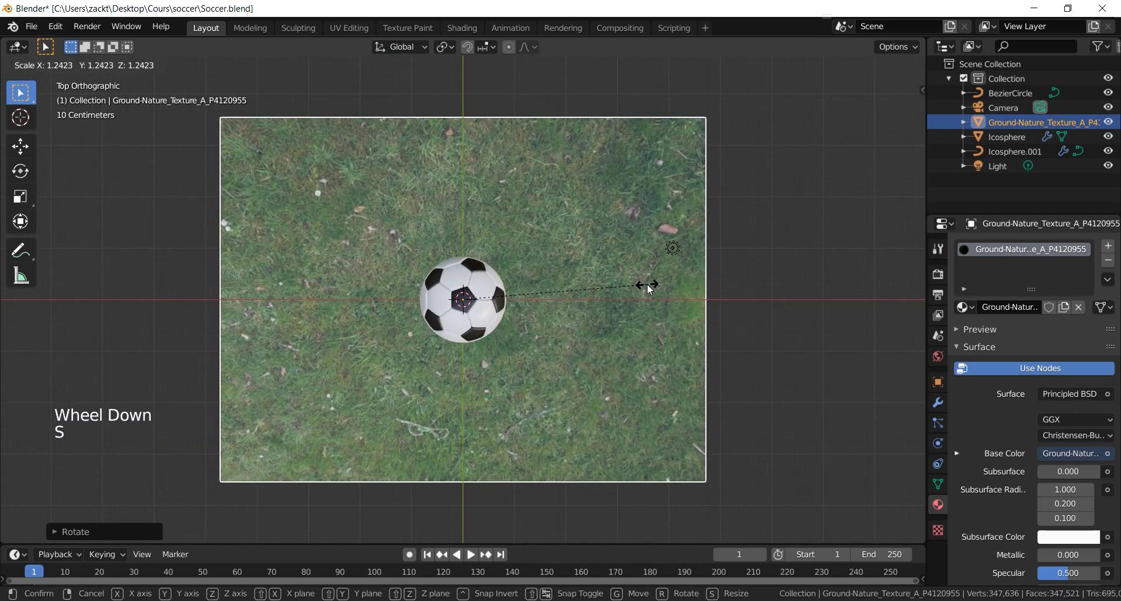
key(KP_1)
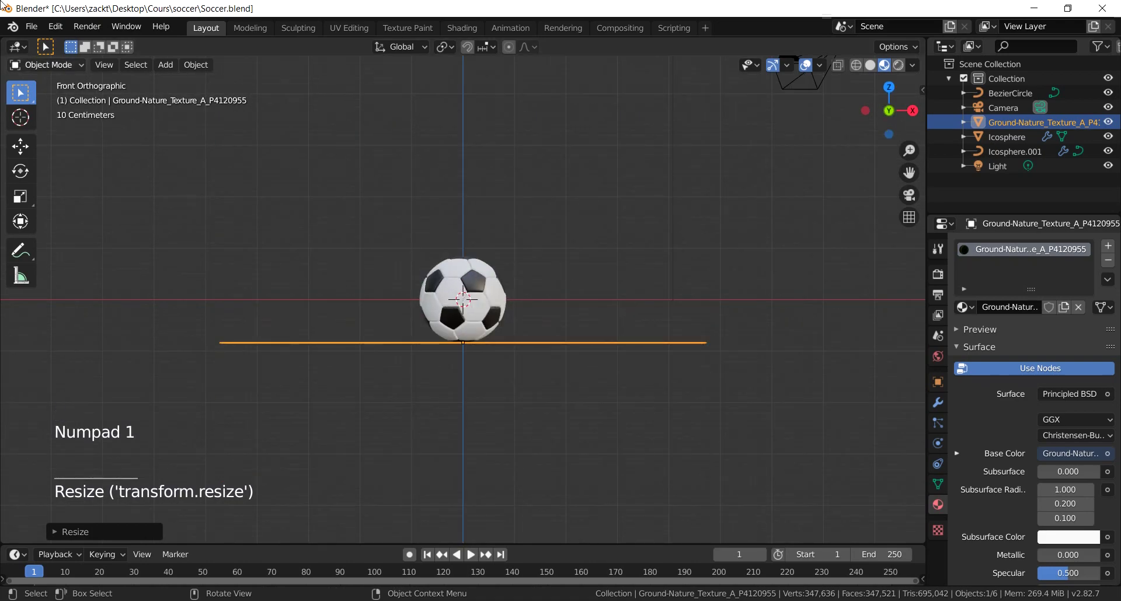
scroll(up, 3)
scroll(down, 3)
Switch the viewport to solid shading after orbiting to see the ground in perspective.
middle_click(581, 268)
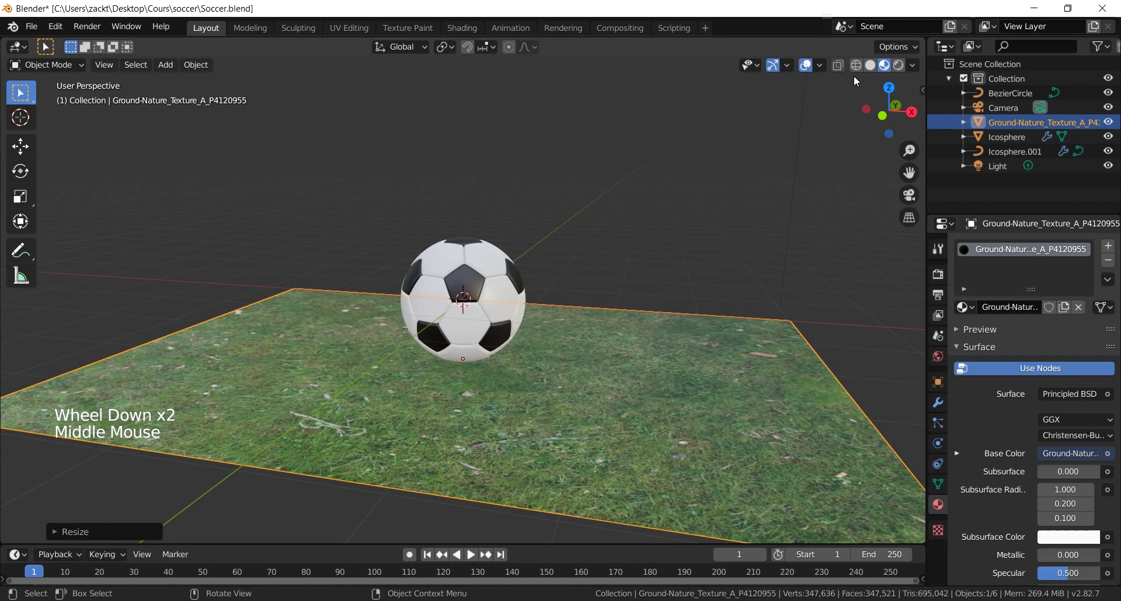
click(868, 67)
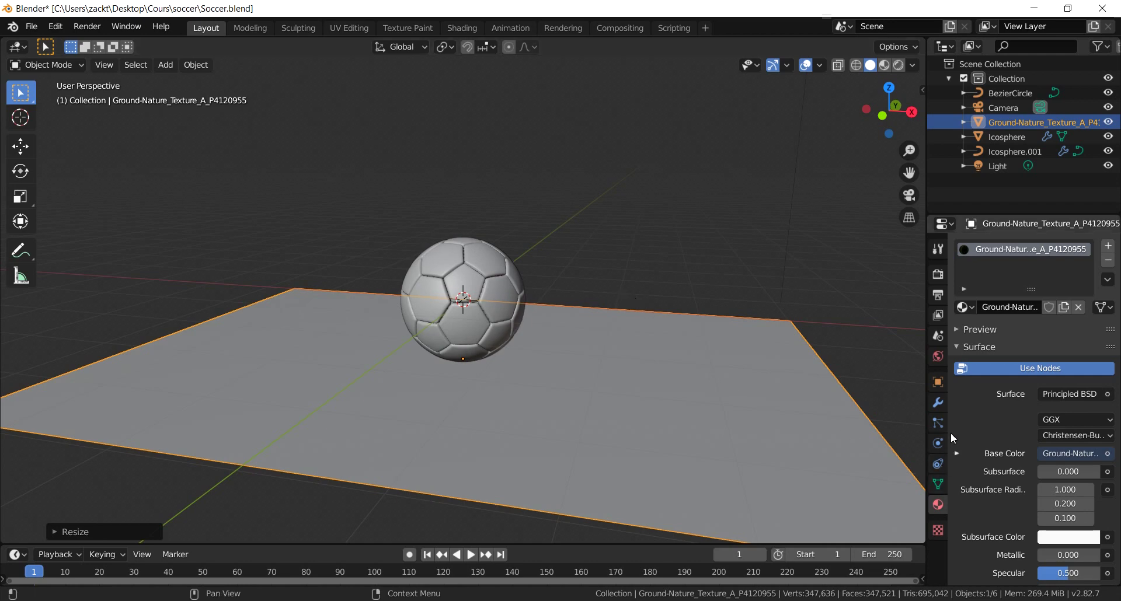
Add a Hair-type particle system to the grass plane in Particle Properties.
click(939, 427)
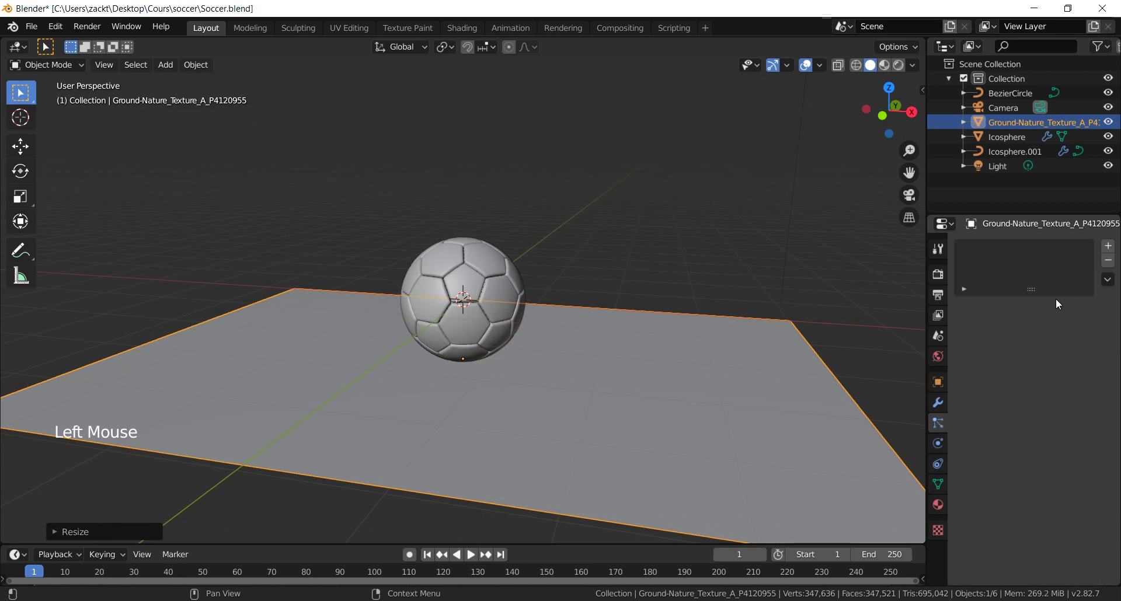
click(1107, 247)
click(1072, 332)
scroll(down, 3)
middle_click(558, 393)
scroll(down, 3)
middle_click(570, 333)
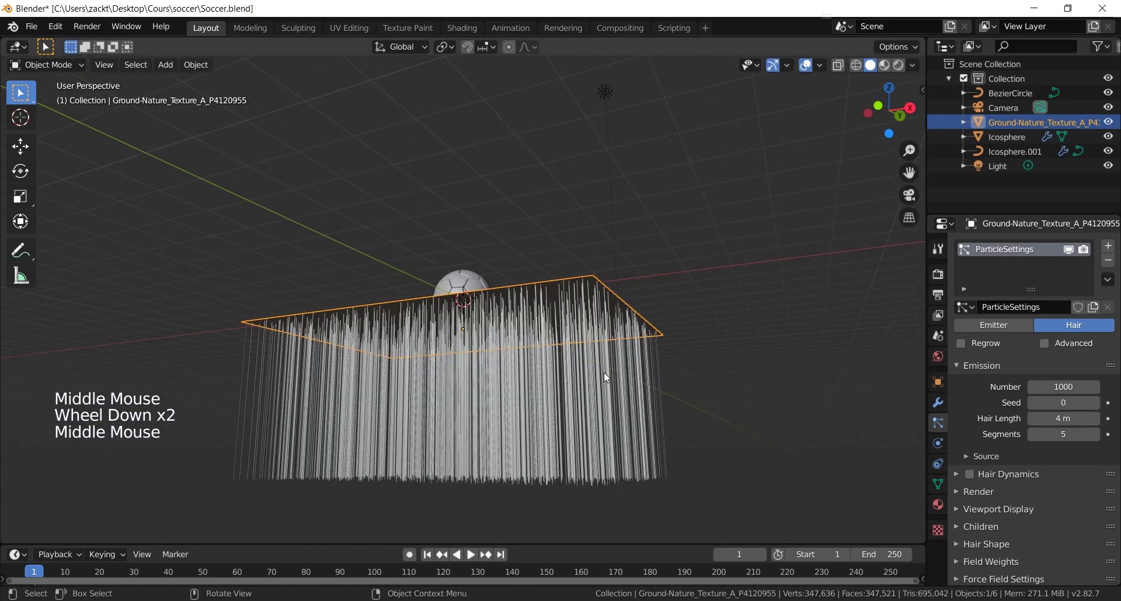
Check the strands from the front view and rotate the grass plane.
key(KP_1)
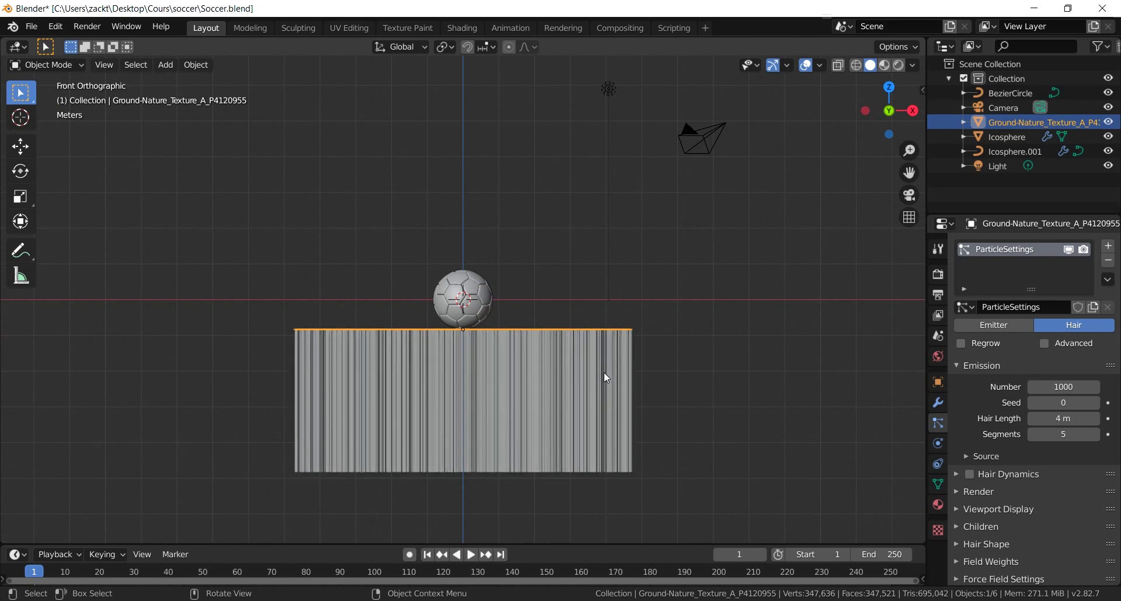
scroll(up, 3)
scroll(down, 3)
scroll(down, 3)
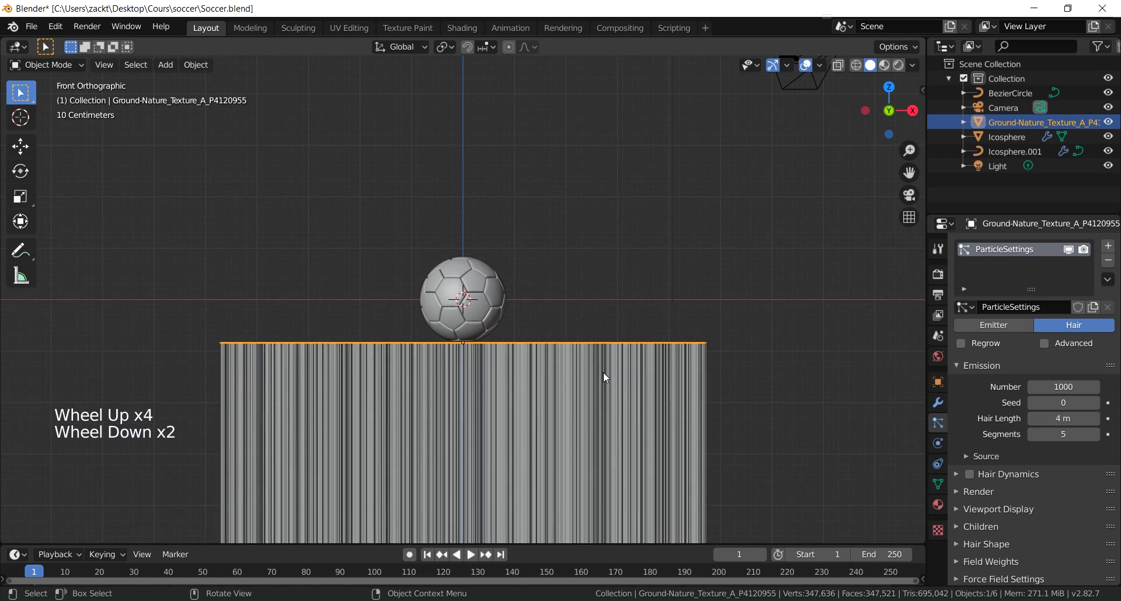
key(r)
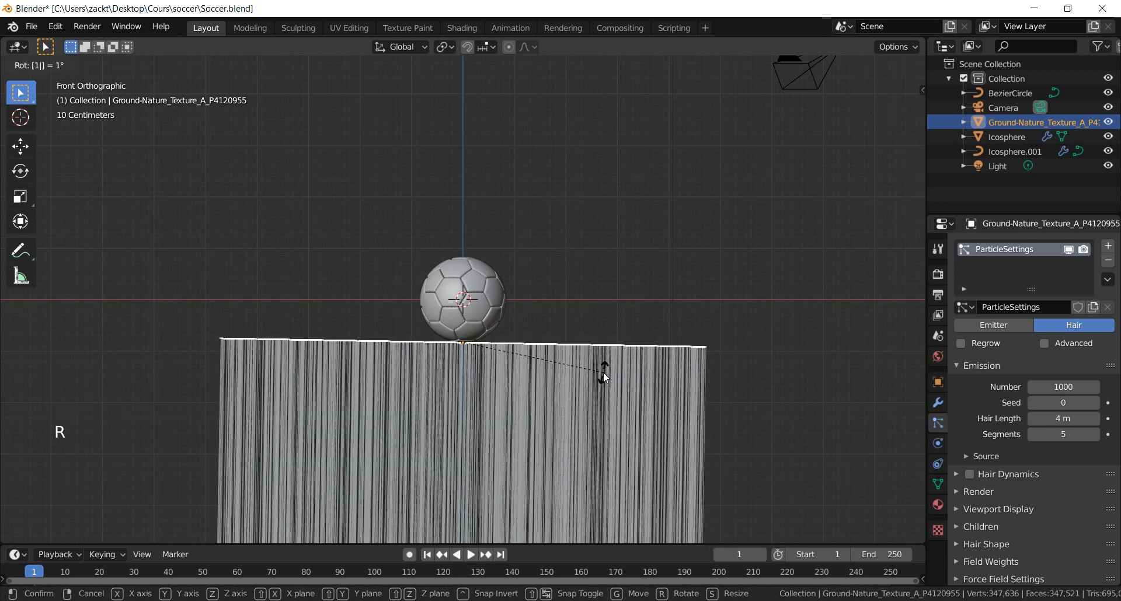
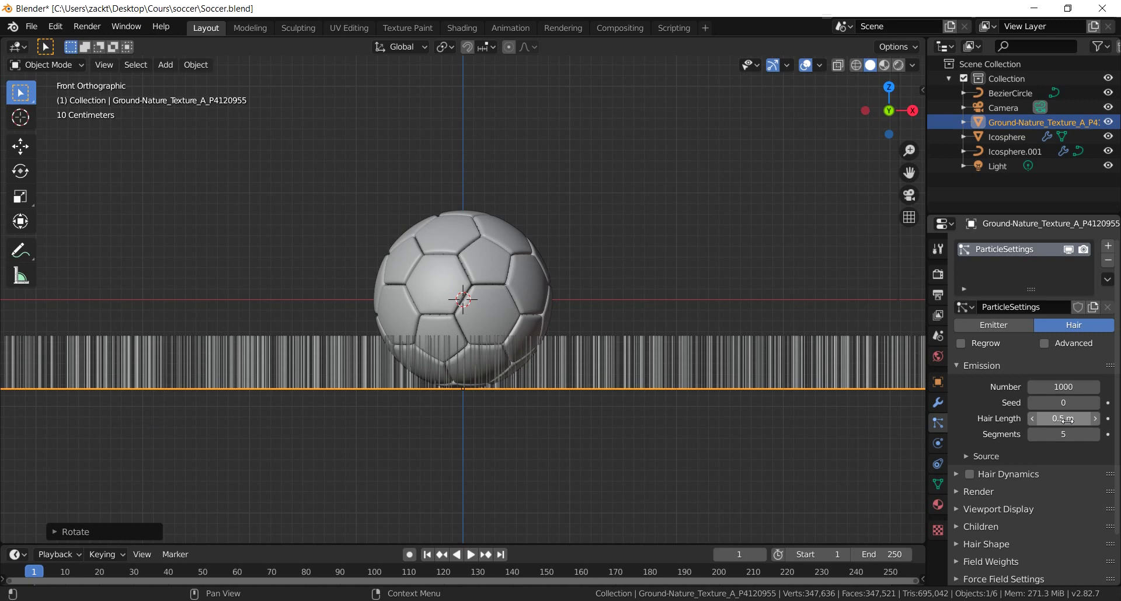
Give the hair particles a Brownian force of 0.210 and check the scattered strands from the front.
scroll(down, 3)
middle_click(658, 317)
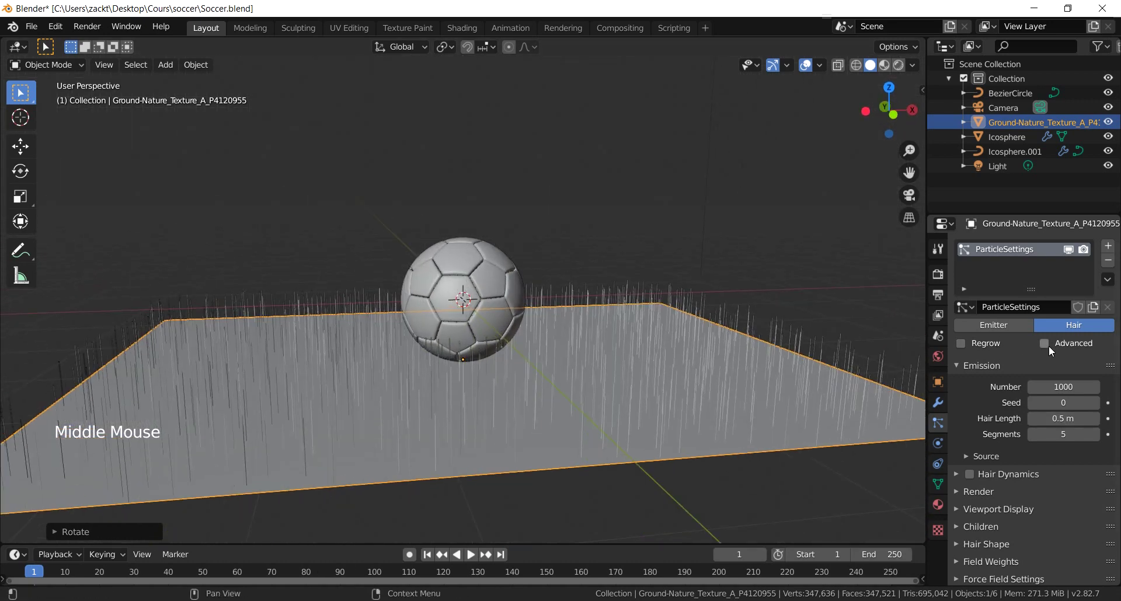
click(1045, 344)
scroll(down, 3)
click(996, 457)
scroll(down, 3)
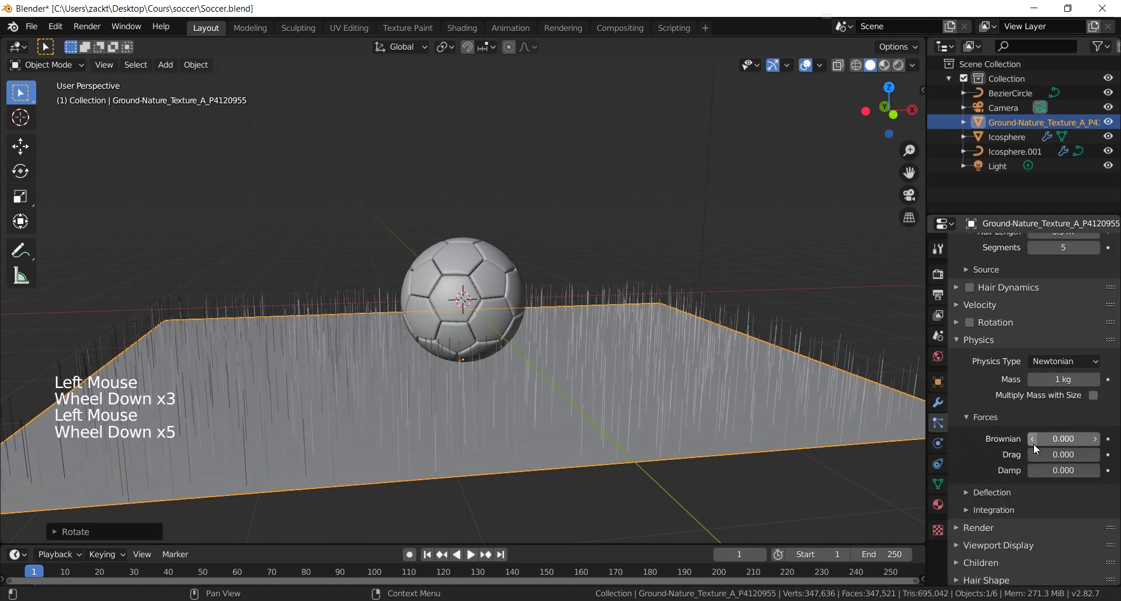
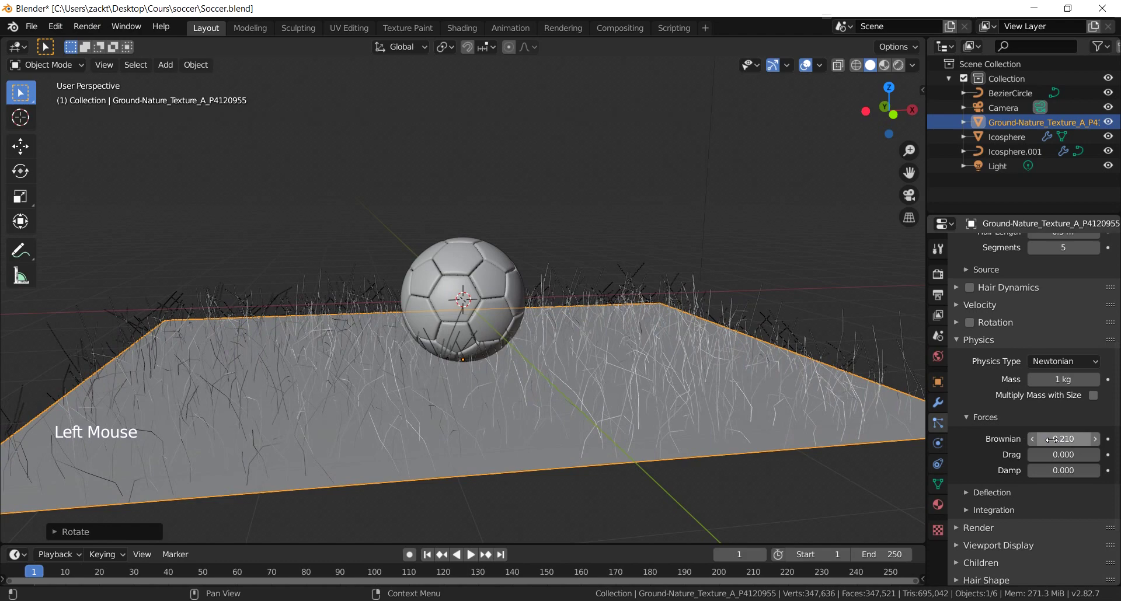
middle_click(704, 323)
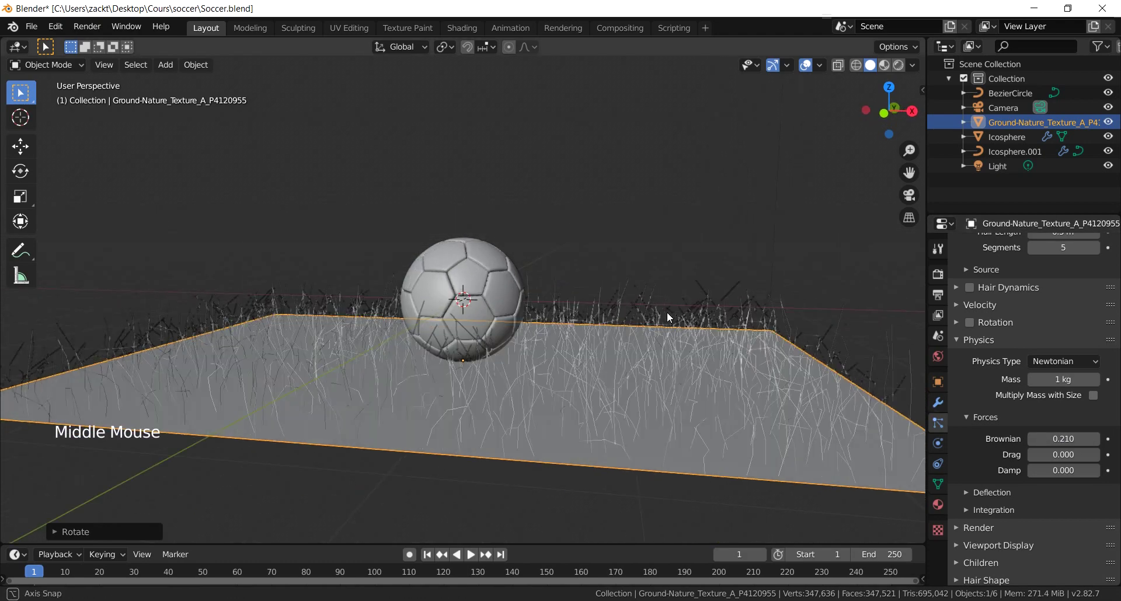
key(KP_1)
scroll(up, 3)
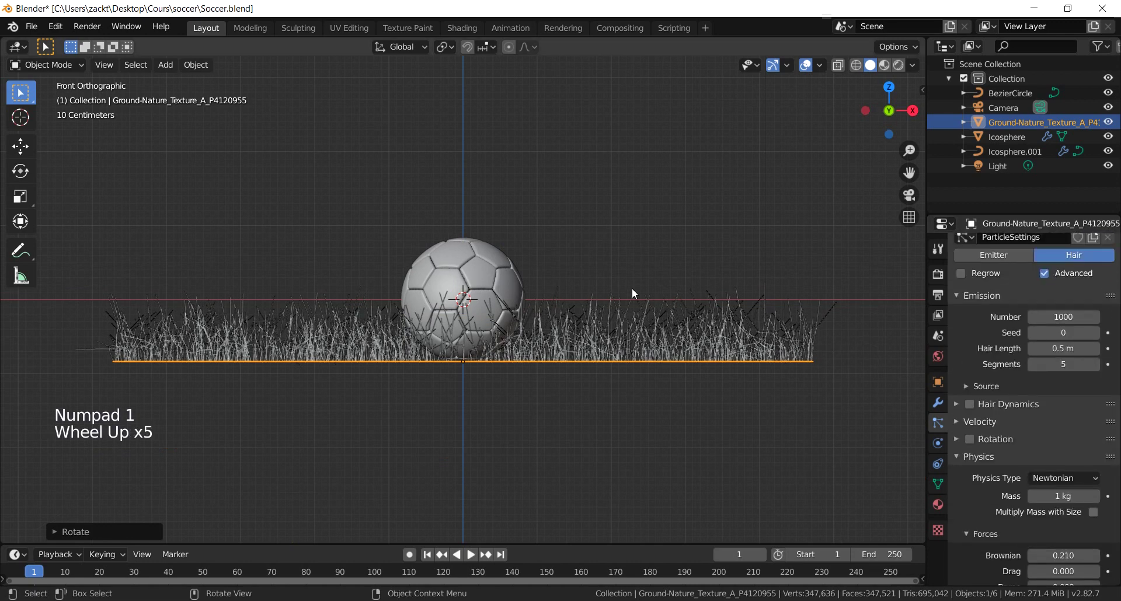
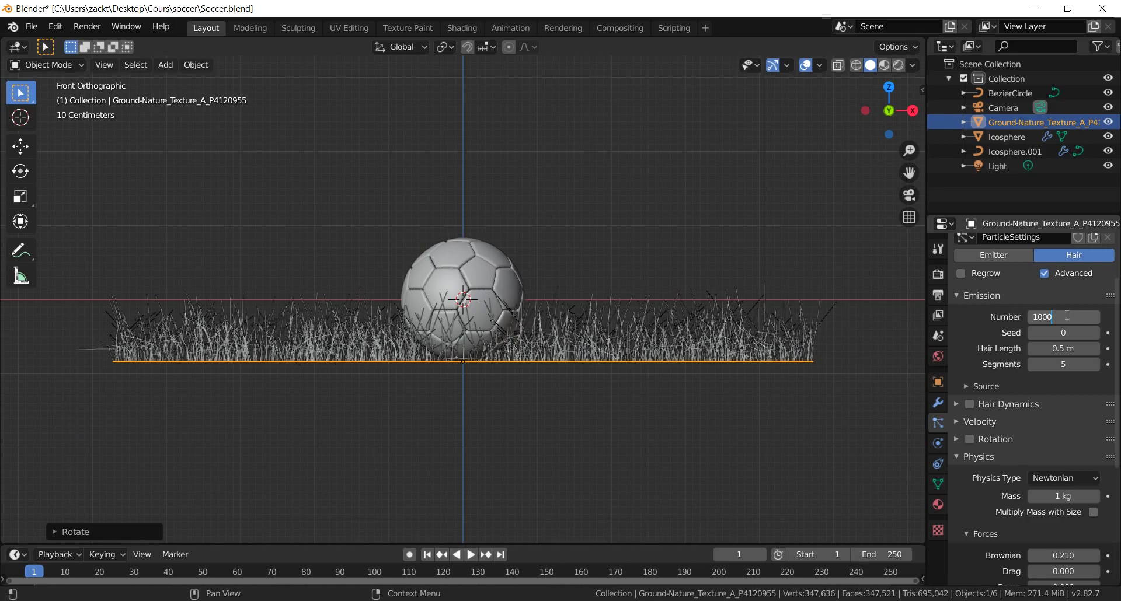
Raise the emission count to 100000 strands and show the scene in Material Preview.
key(KP_0)
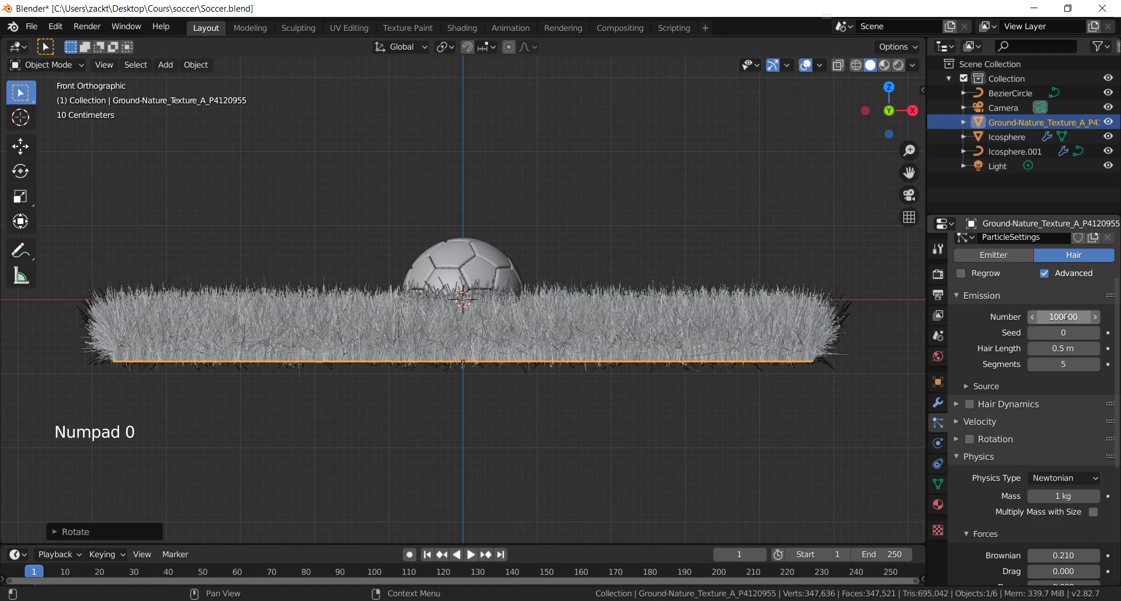
middle_click(439, 267)
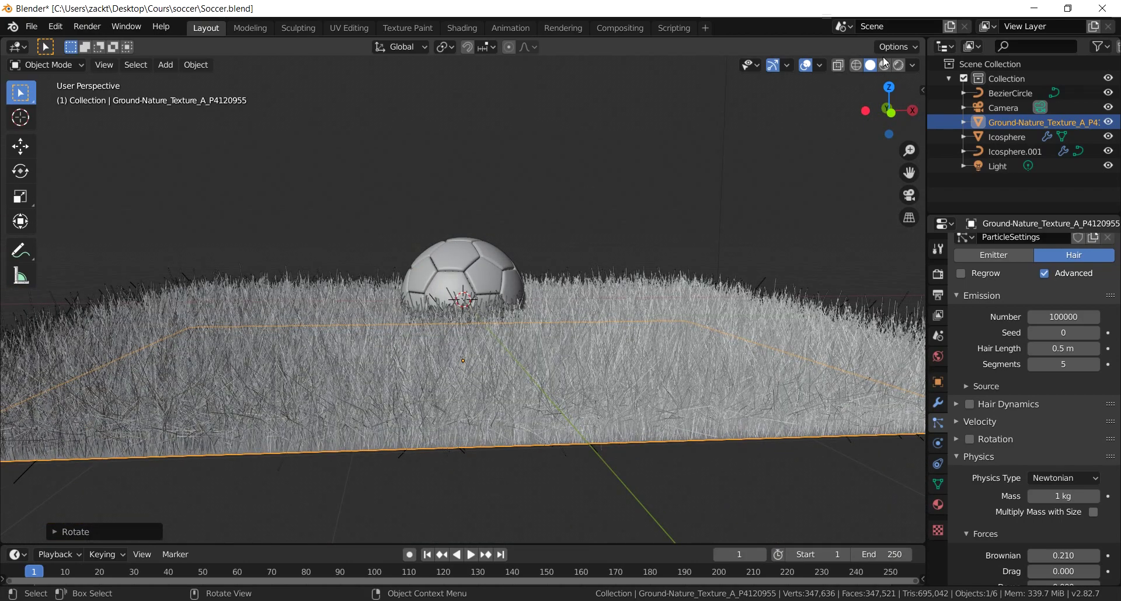
click(886, 70)
middle_click(561, 256)
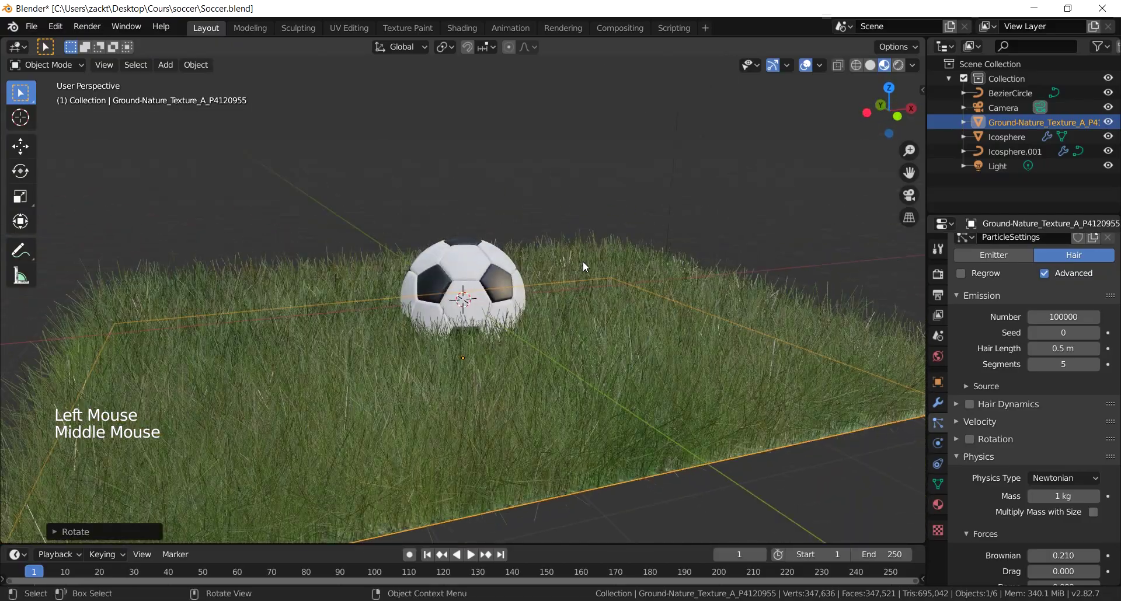
Shorten the hair length to 0.1 m and inspect the short grass around the ball.
key(KP_1)
scroll(up, 3)
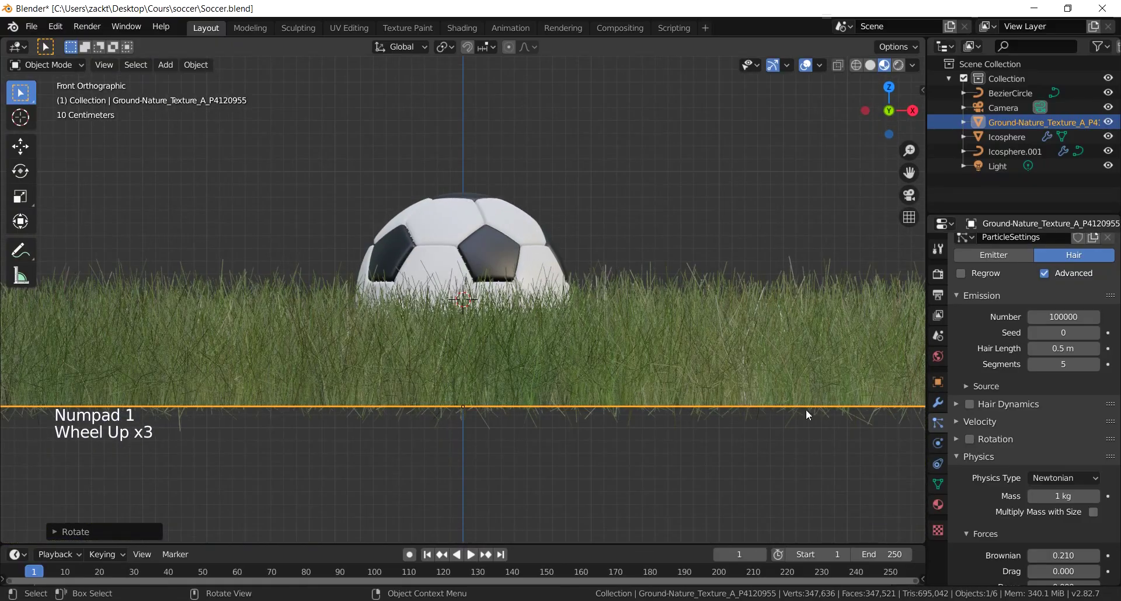
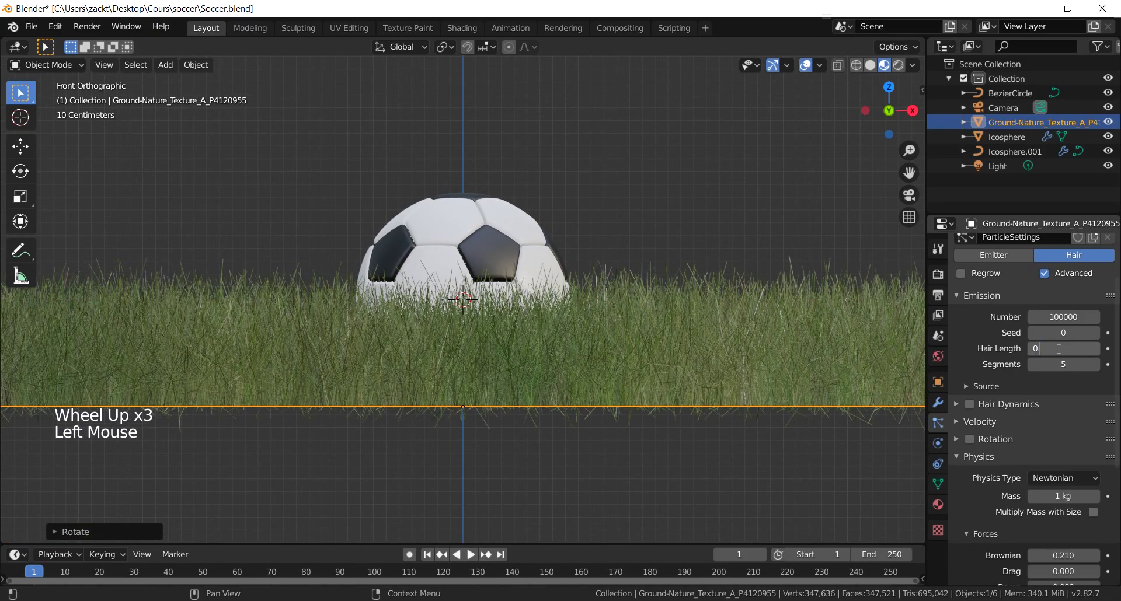
scroll(down, 3)
middle_click(505, 297)
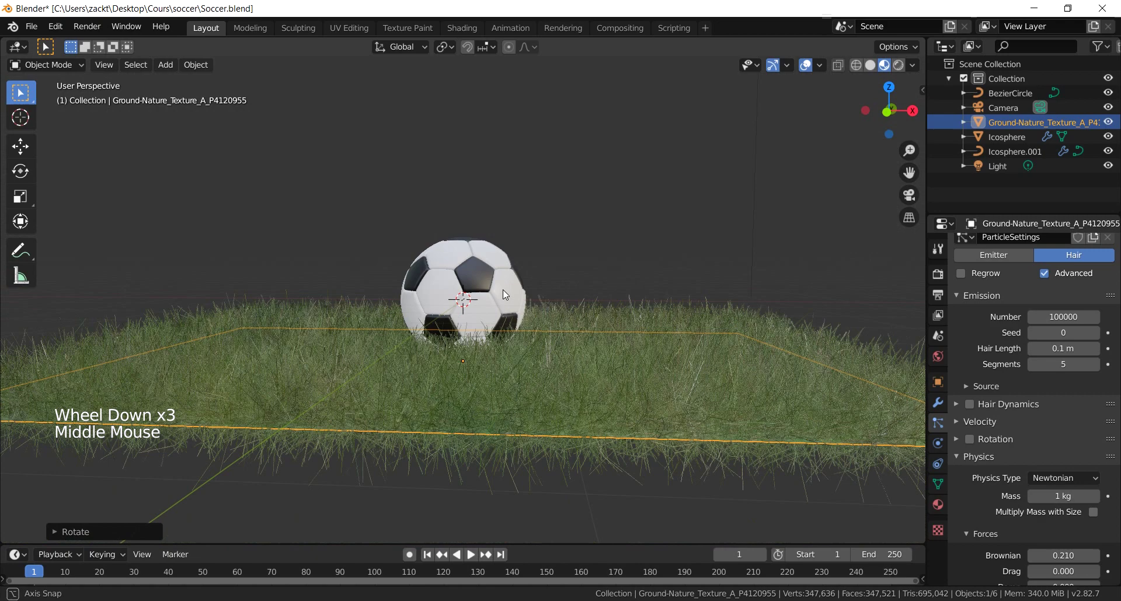
Frame the ball from the front and align the active camera to that view (Ctrl+Alt+Numpad 0).
key(KP_1)
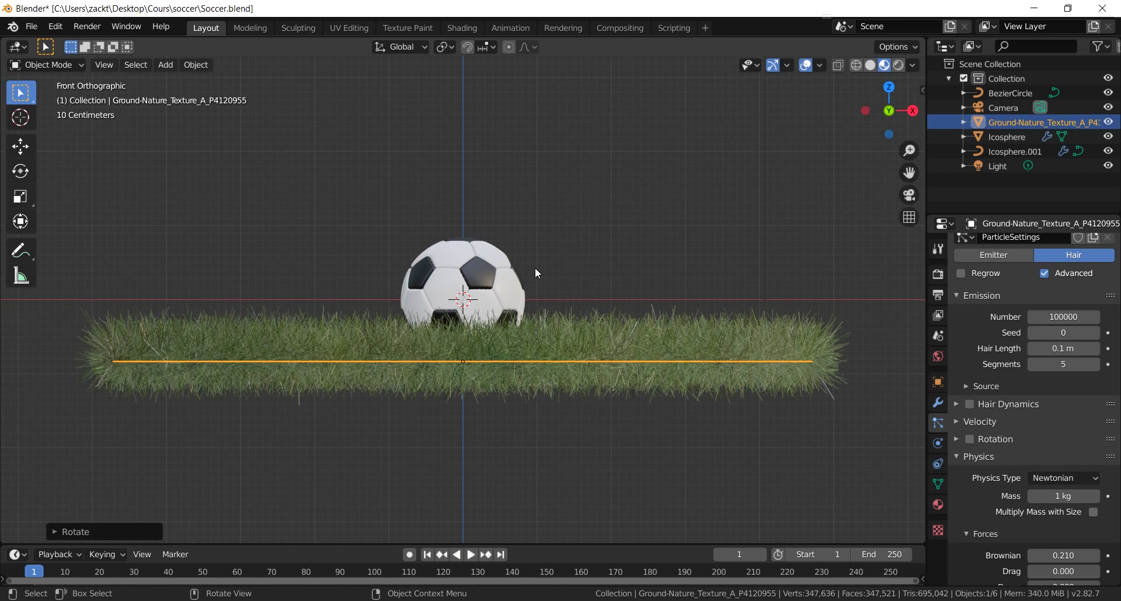
middle_click(540, 268)
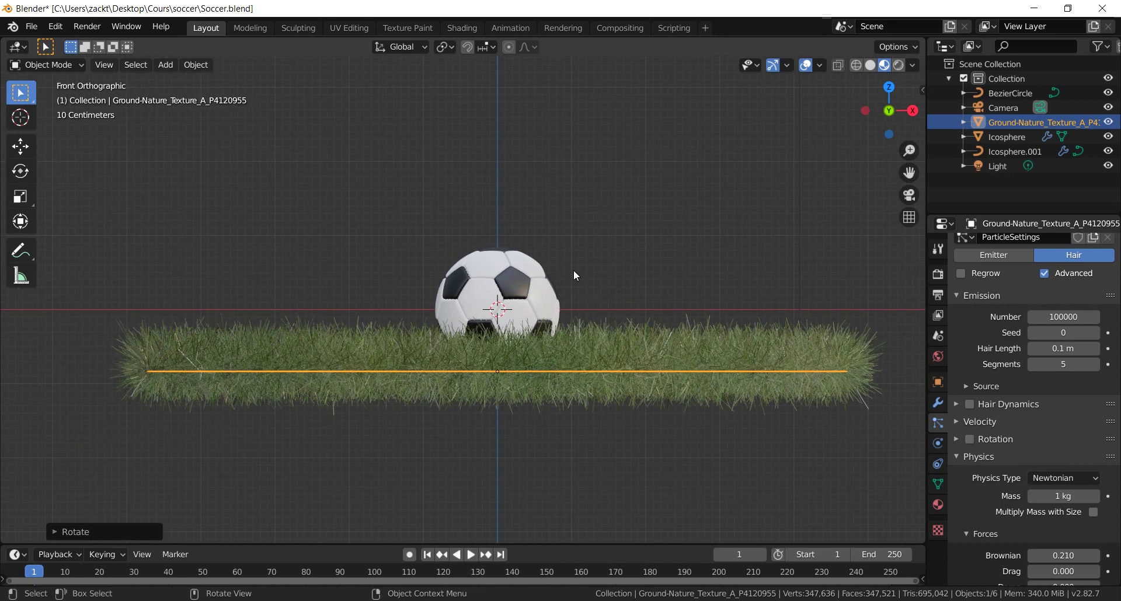
key(ctrl+alt+KP_0)
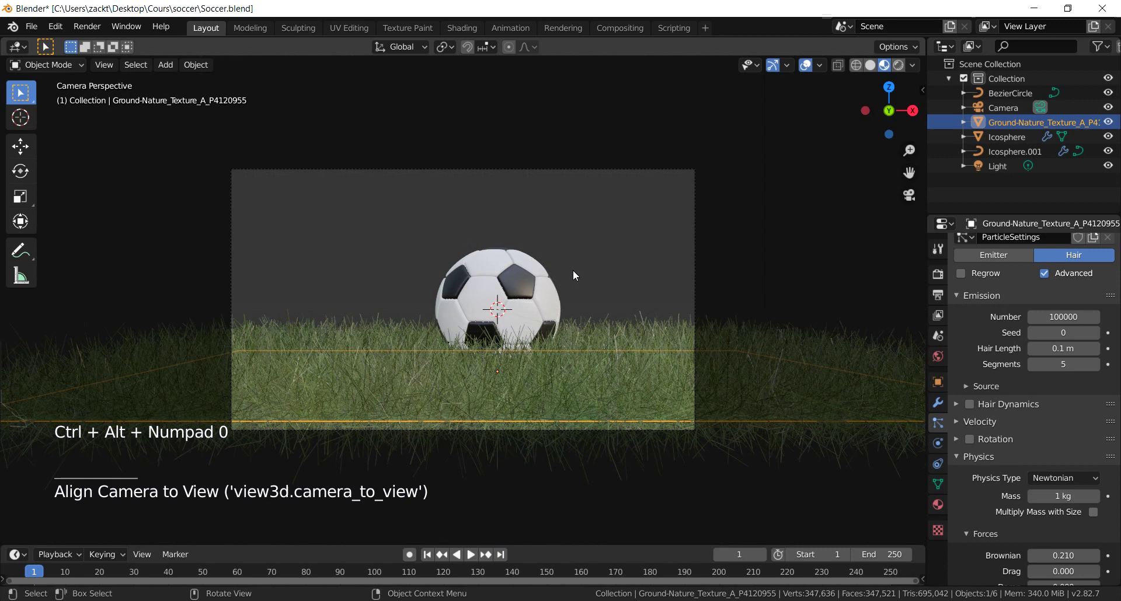
Centre the camera near X 0 and set the render resolution to 1080 × 1080 px.
click(693, 217)
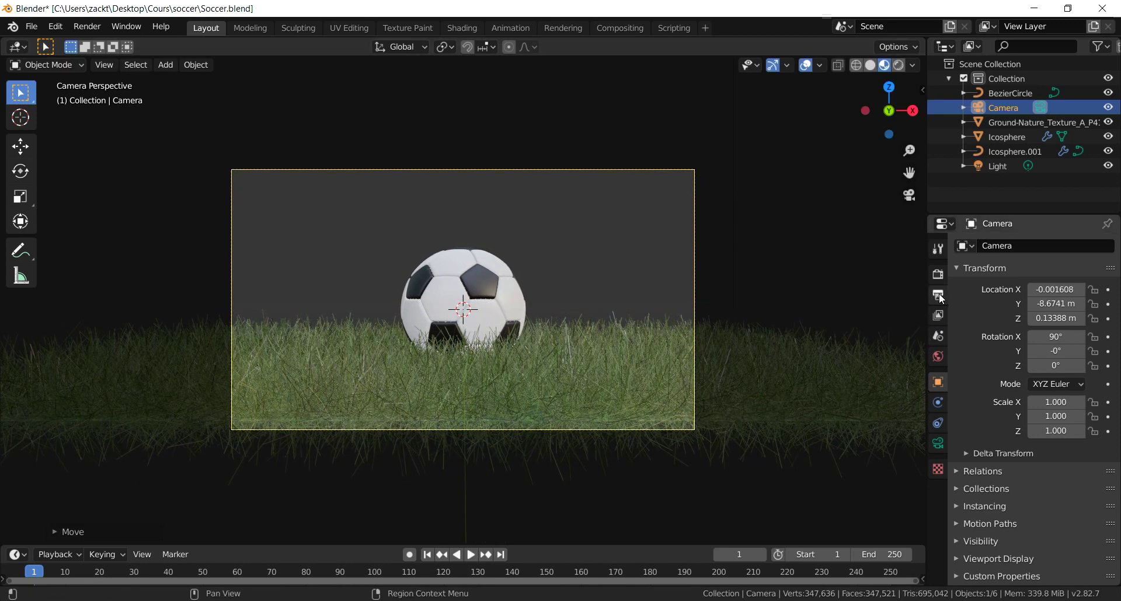
click(942, 297)
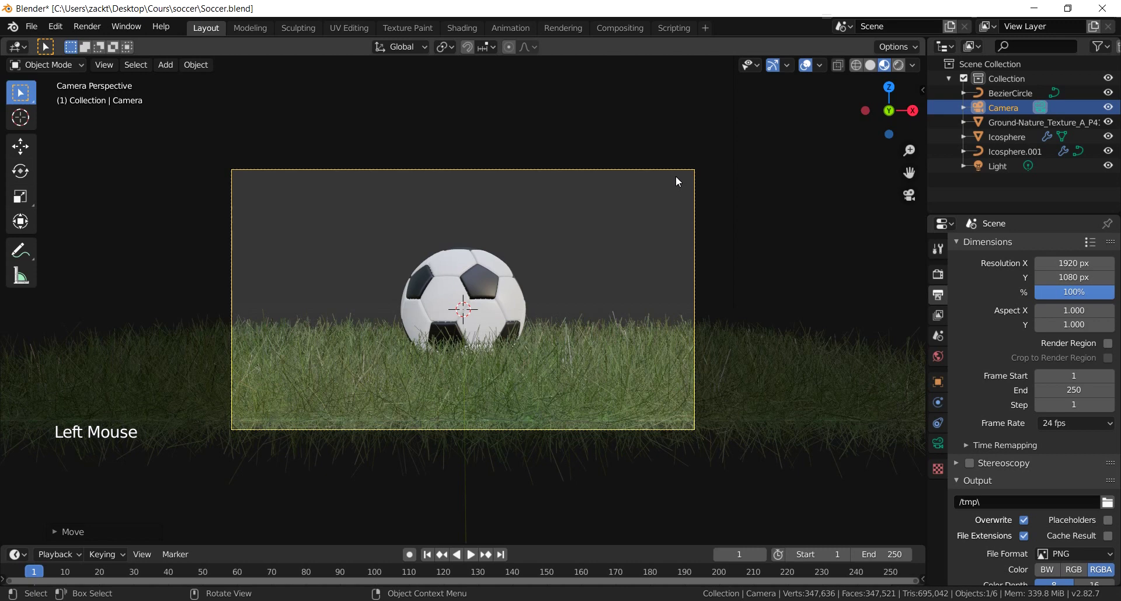
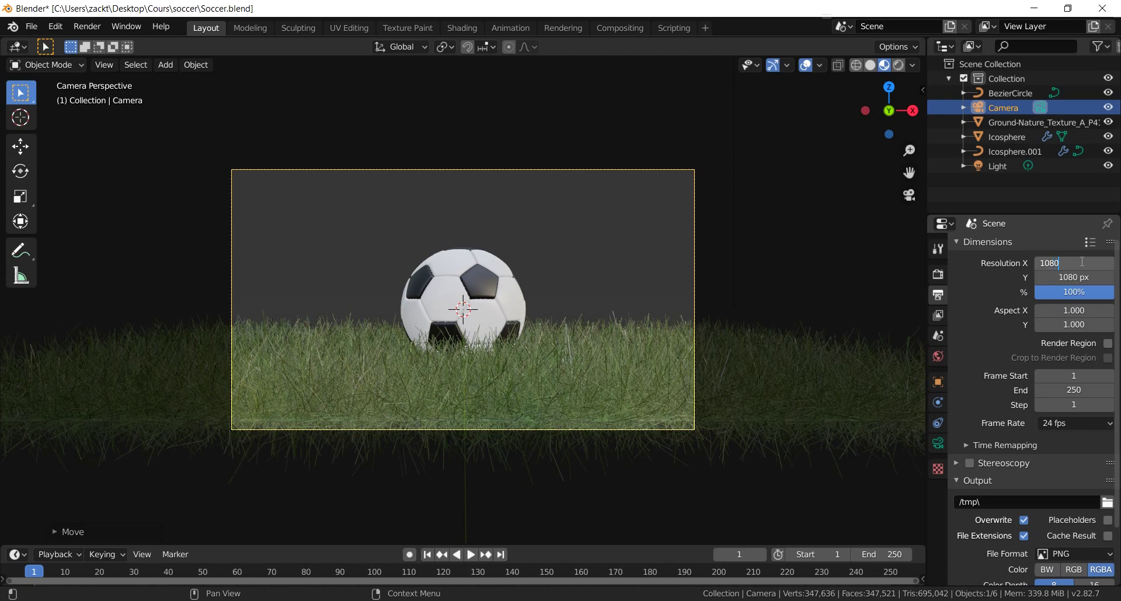
scroll(down, 3)
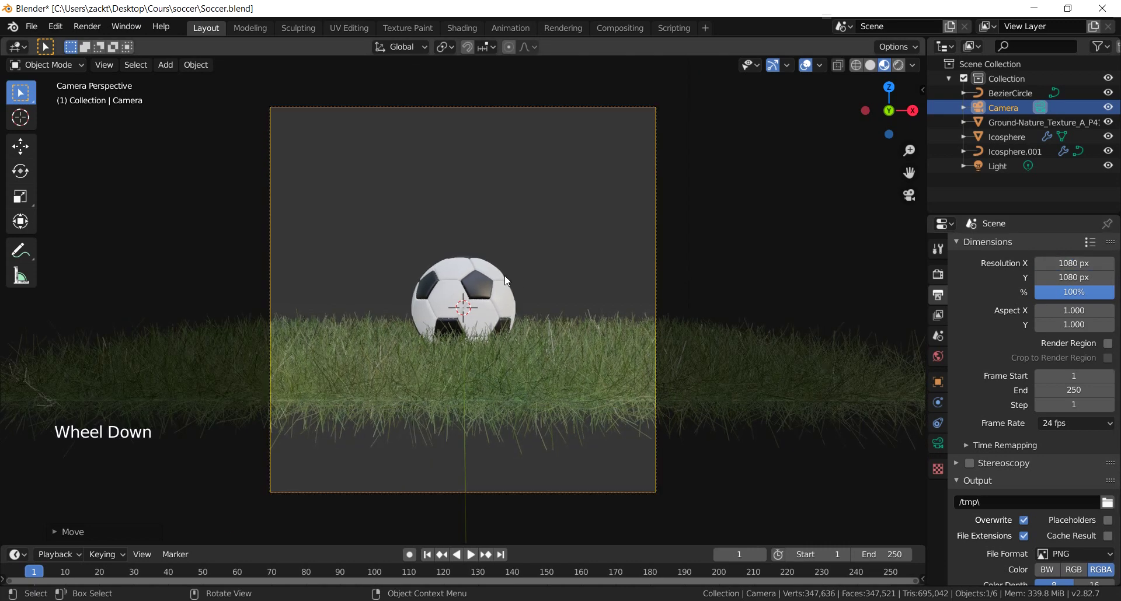